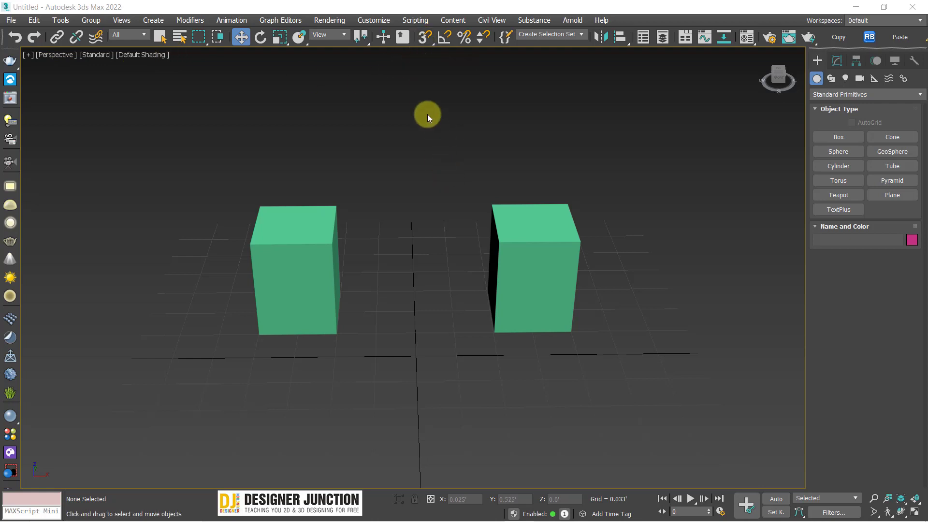
Switch on object snapping and enable Endpoint and Midpoint in Grid and Snap Settings.
key("s")
type("sssssssssss")
right_click(432, 34)
left_click(396, 171)
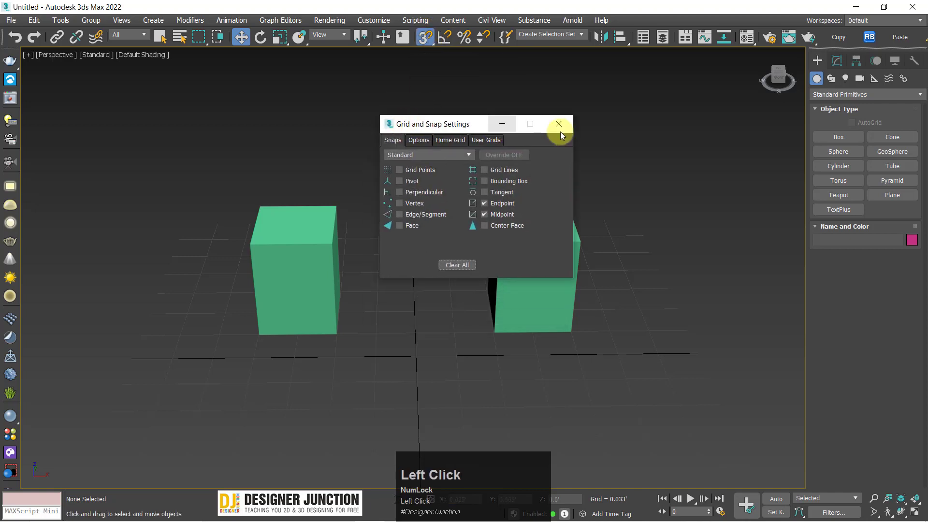
right_click(421, 41)
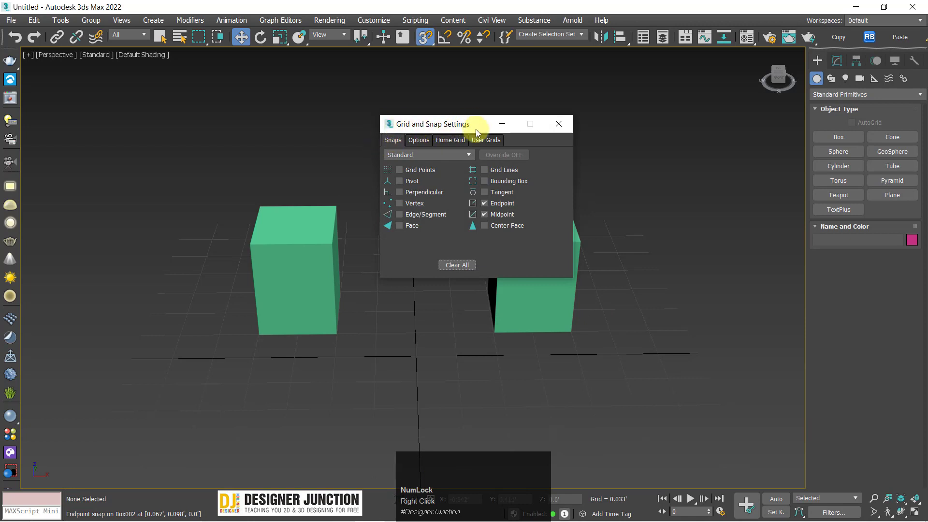
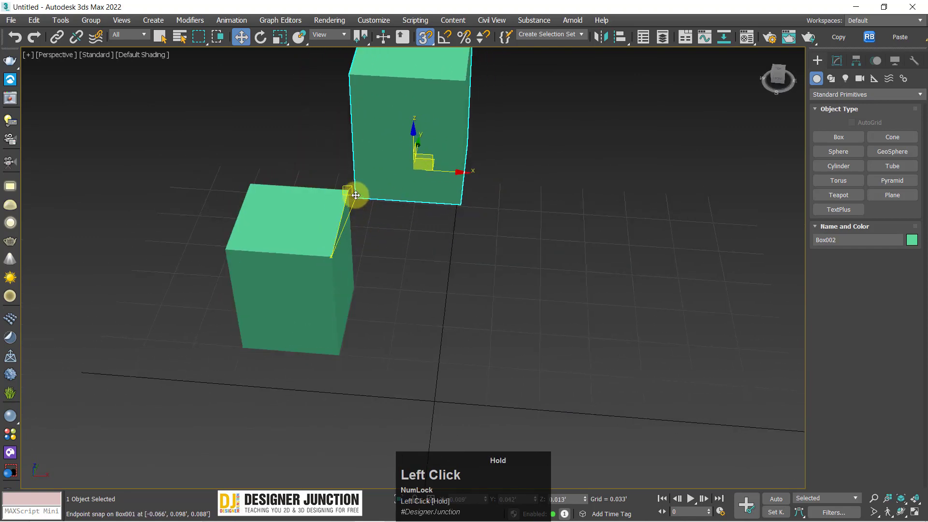
Reopen Grid and Snap Settings, move it aside and check every snap type on the Snaps tab.
scroll("down", 3)
middle_click(453, 246)
scroll("up", 3)
left_click_drag(407, 261, 427, 34)
right_click(428, 33)
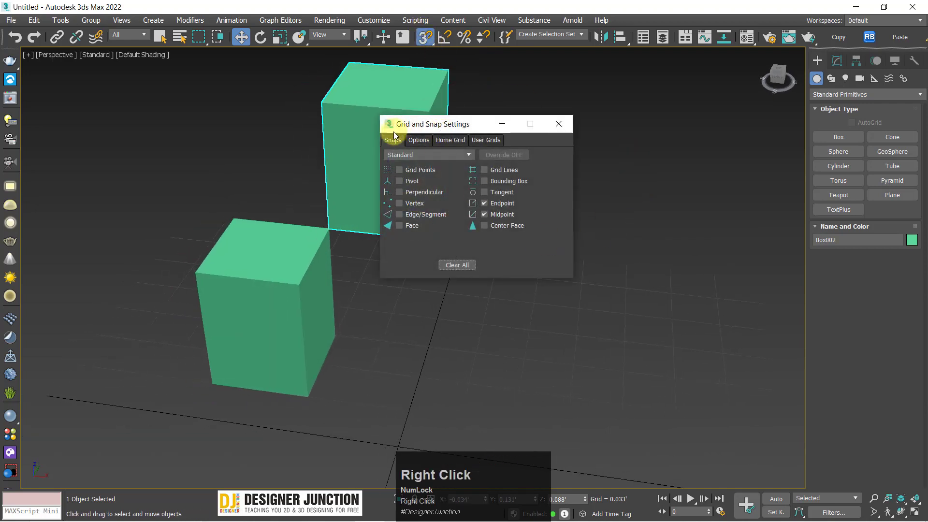
left_click_drag(404, 124, 673, 206)
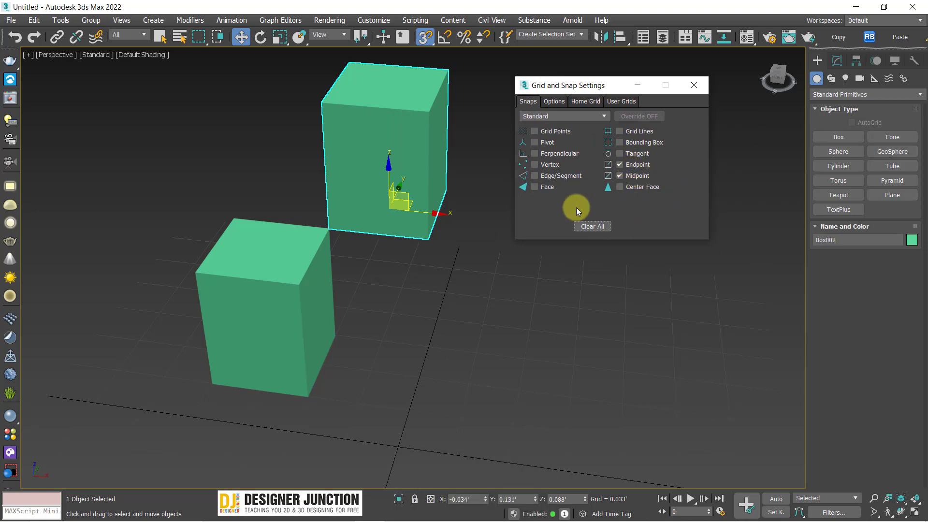
left_click_drag(627, 187, 643, 208)
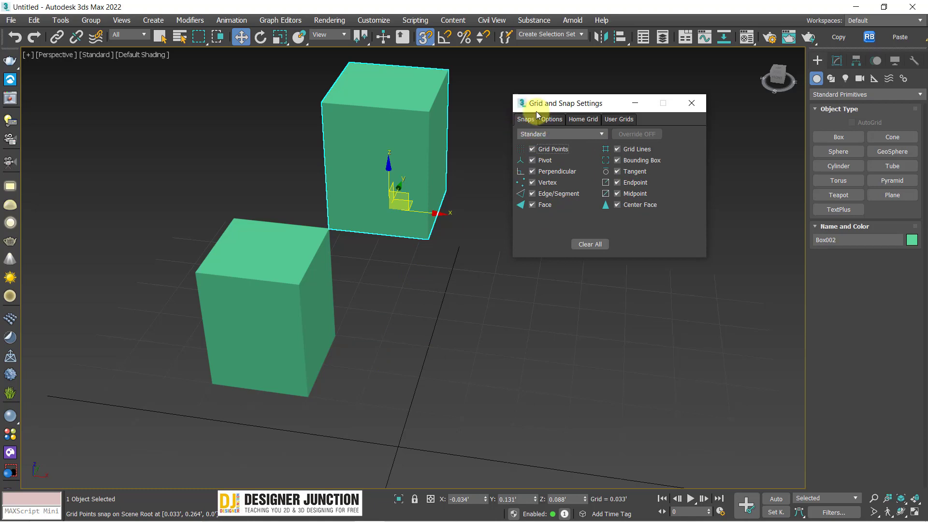
Show the Options page with marker size, snap radius, angle and percent values.
left_click(553, 105)
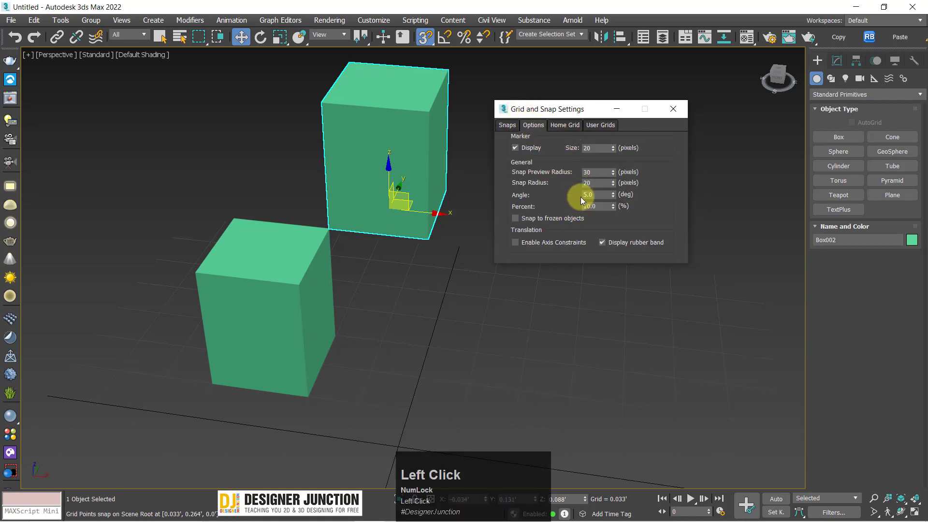
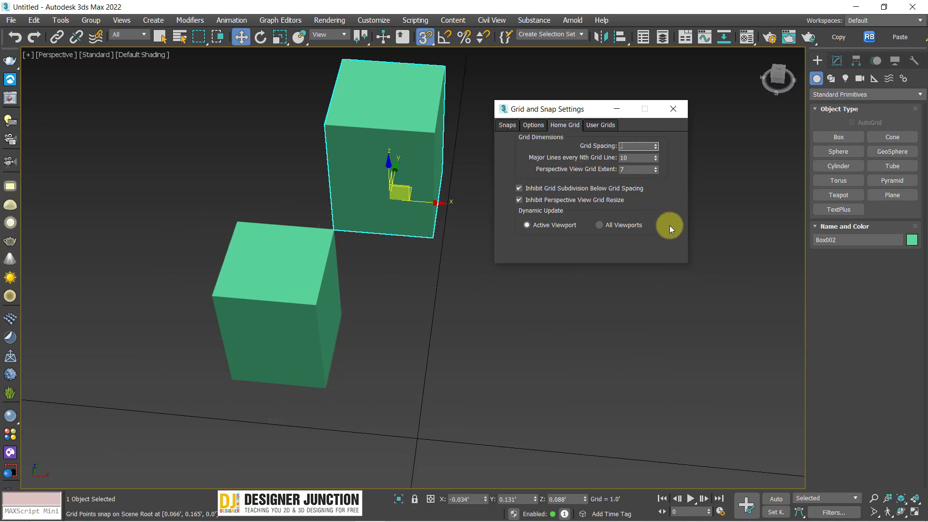
Set the Home Grid spacing to 0.5'.
scroll("down", 3)
middle_click(404, 307)
left_click(632, 143)
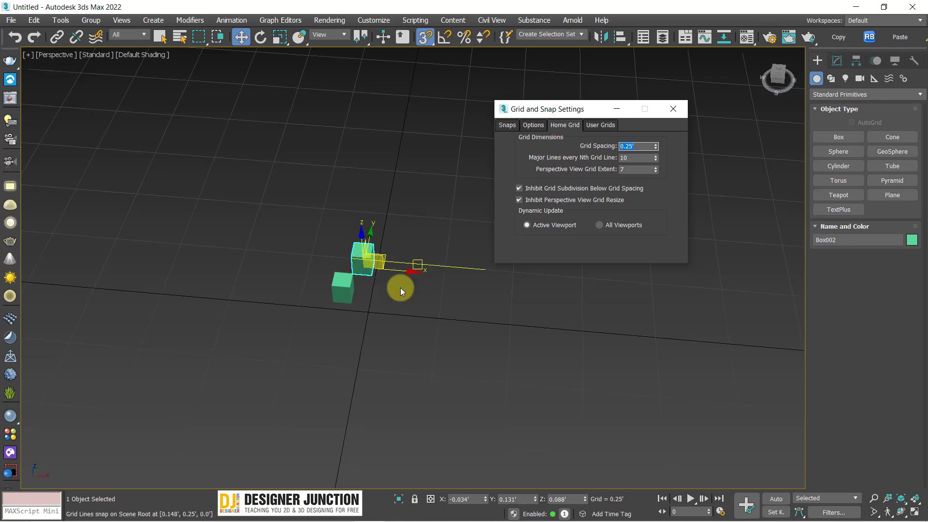
scroll("down", 3)
middle_click(395, 282)
scroll("up", 3)
middle_click(358, 307)
left_click(646, 144)
key("m")
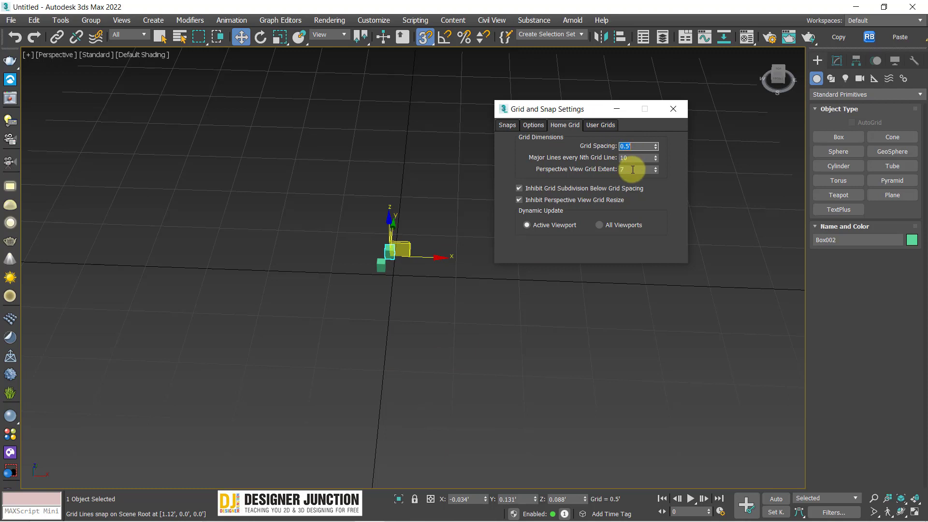
Return the Perspective View Grid Extent to 7 after trying 10.
scroll("down", 3)
middle_click(299, 284)
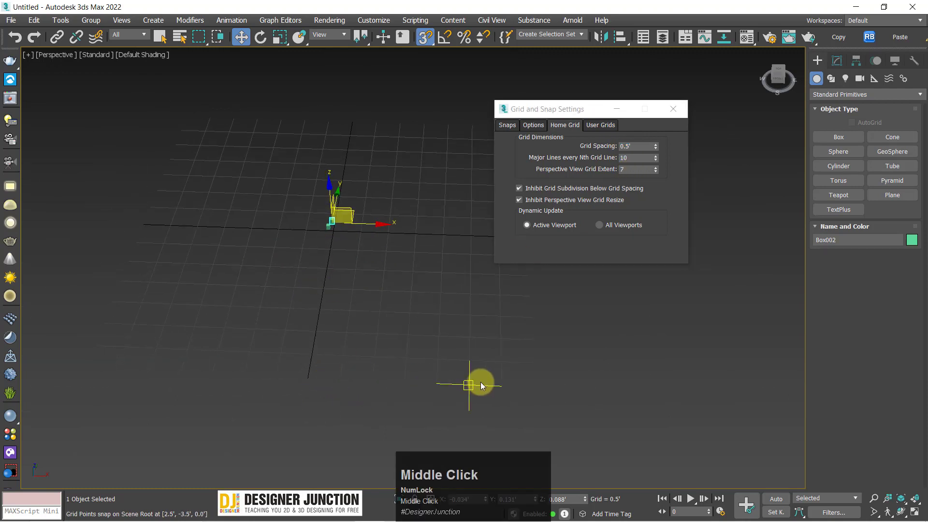
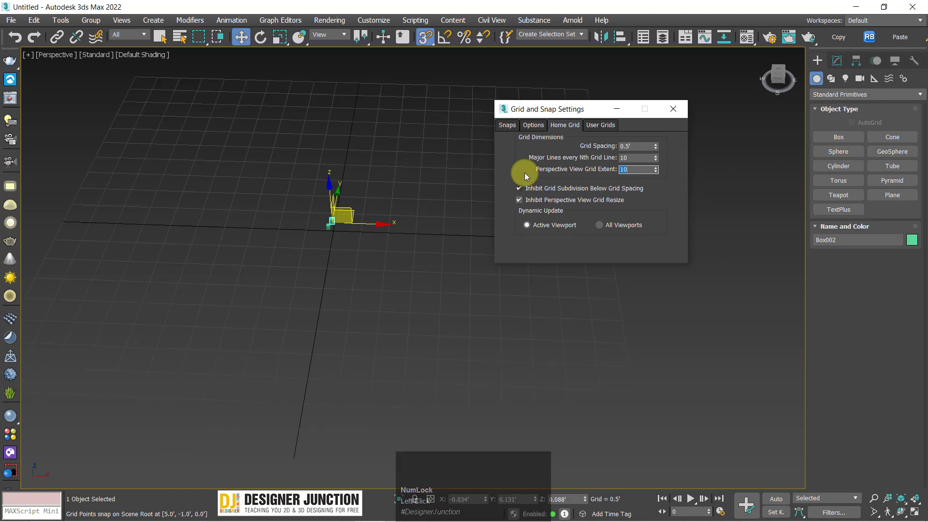
left_click(598, 124)
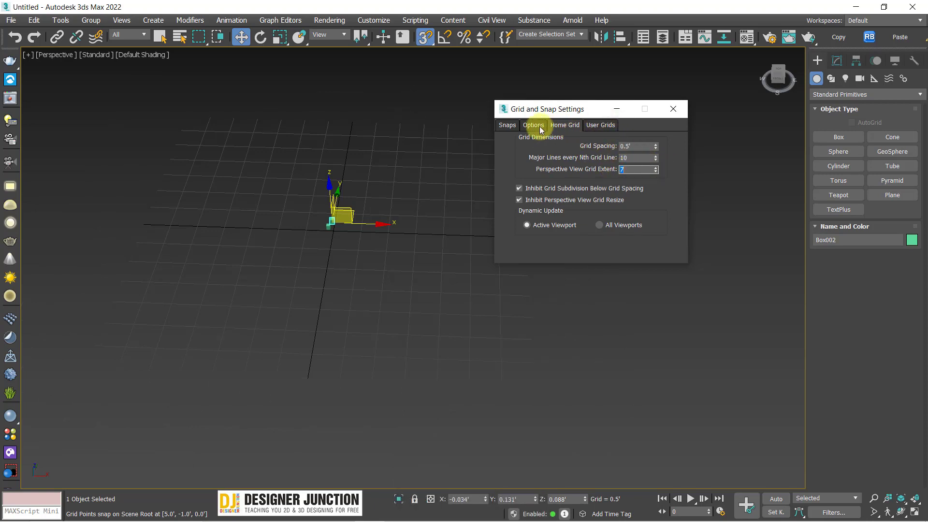
Show the snap Options page and create a teapot on the grid below the boxes.
left_click(539, 127)
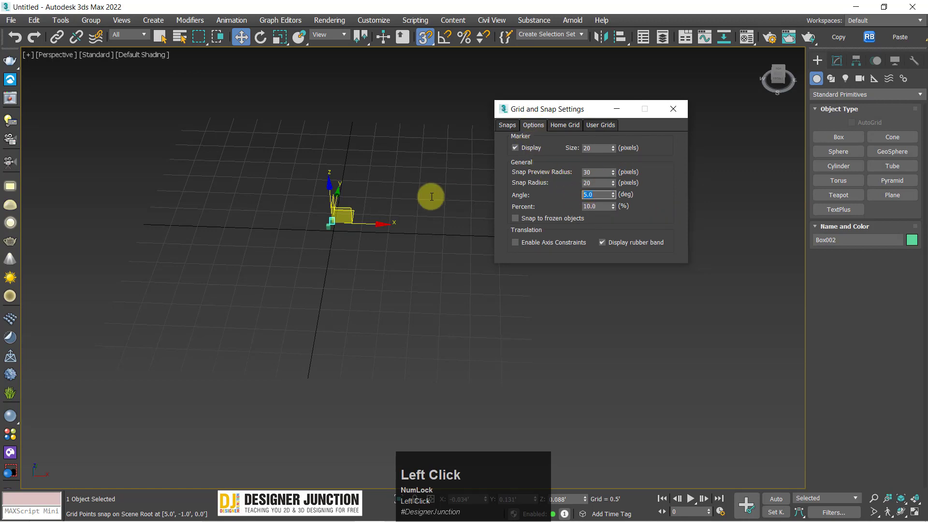
scroll("up", 3)
middle_click(344, 219)
scroll("up", 3)
left_click_drag(841, 156, 464, 345)
key("w")
left_click(567, 195)
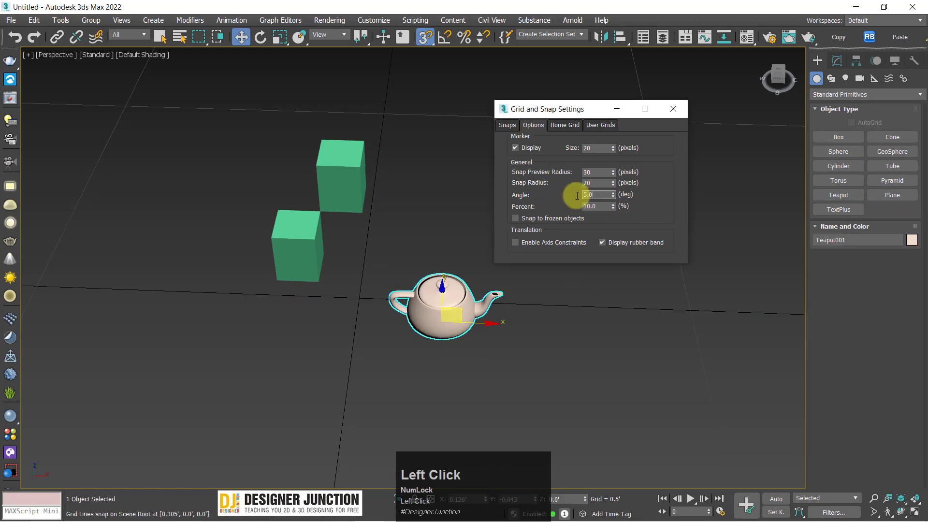
With Angle Snap at 45°, rotate the teapot in snapped steps to 90°, then return to Move.
key("e")
middle_click(509, 332)
scroll("up", 3)
key("e")
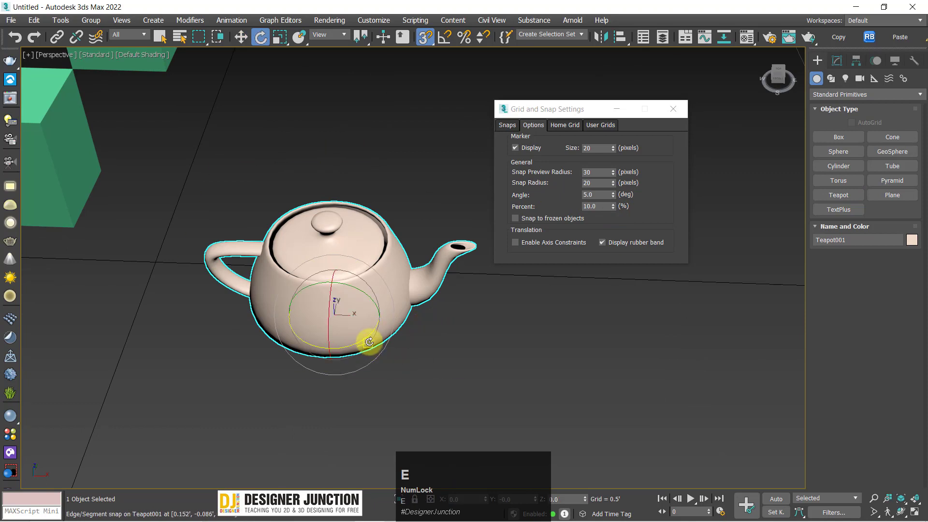
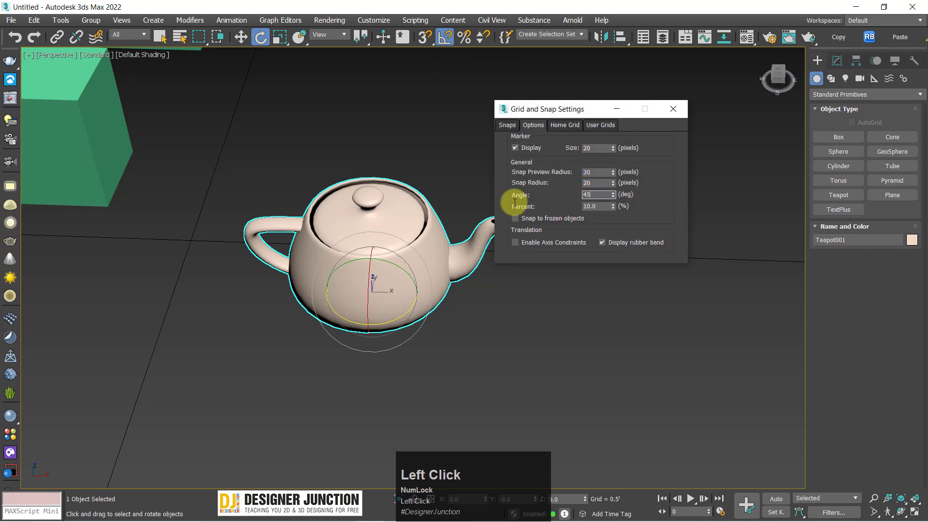
left_click_drag(680, 111, 471, 302)
key("w")
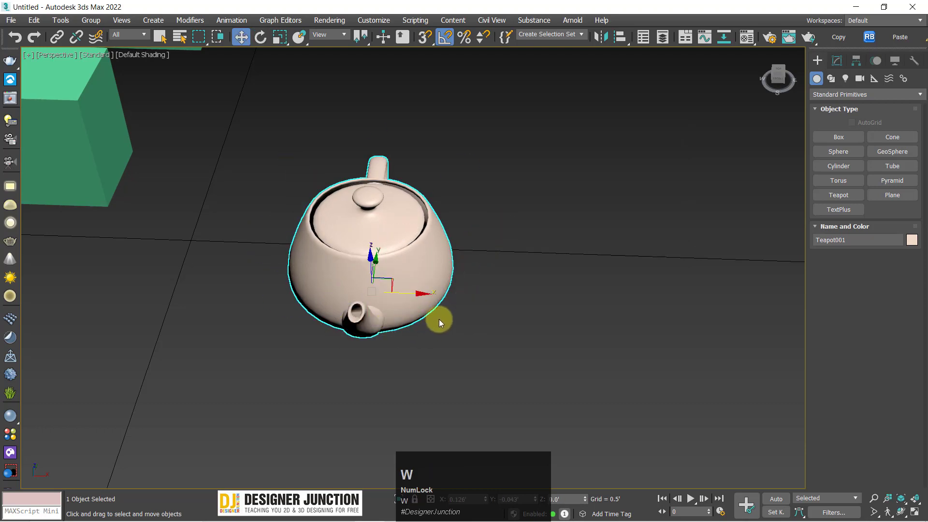
Keep the Standard snap set, clear all snap types and check Vertex only.
scroll("down", 3)
right_click(446, 38)
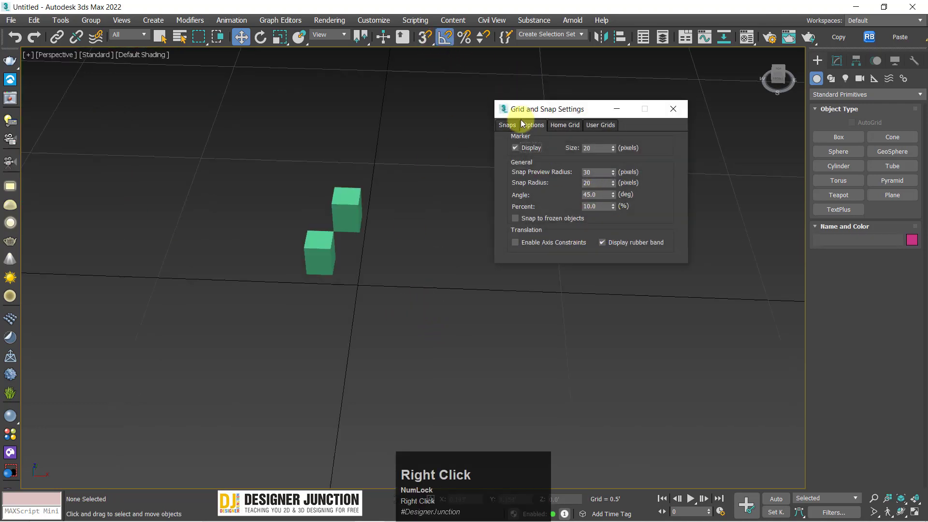
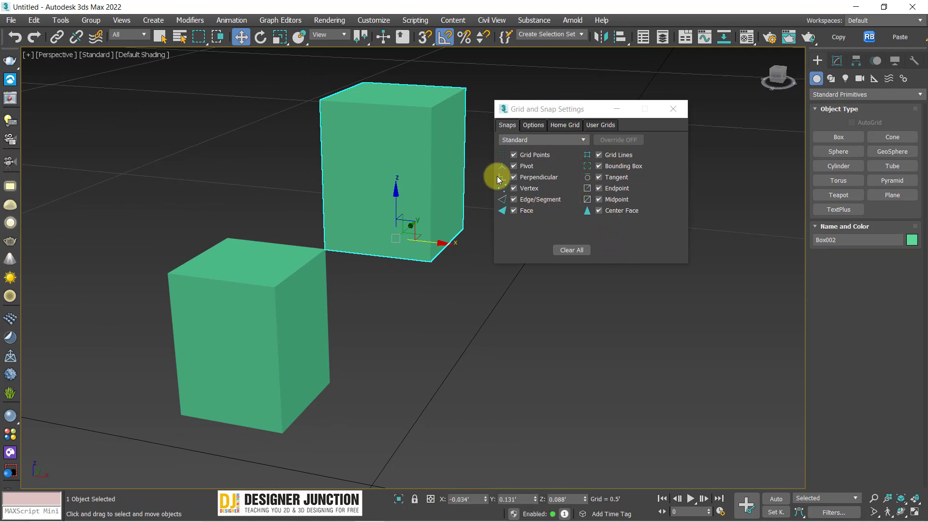
left_click(548, 141)
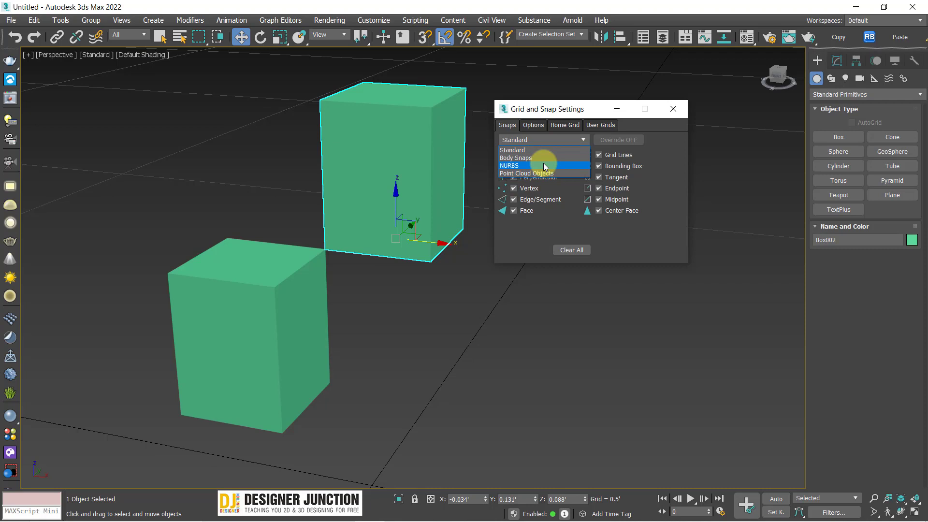
left_click(540, 151)
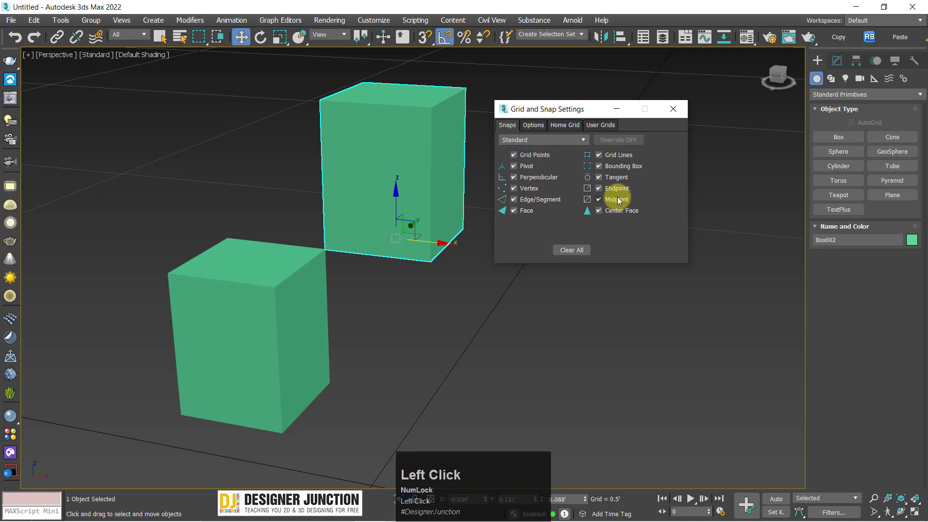
left_click(562, 250)
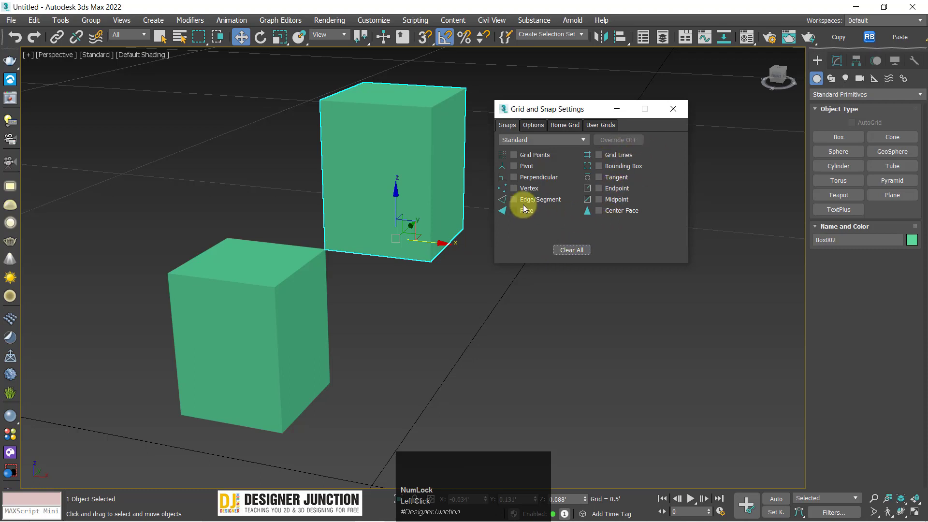
left_click(527, 193)
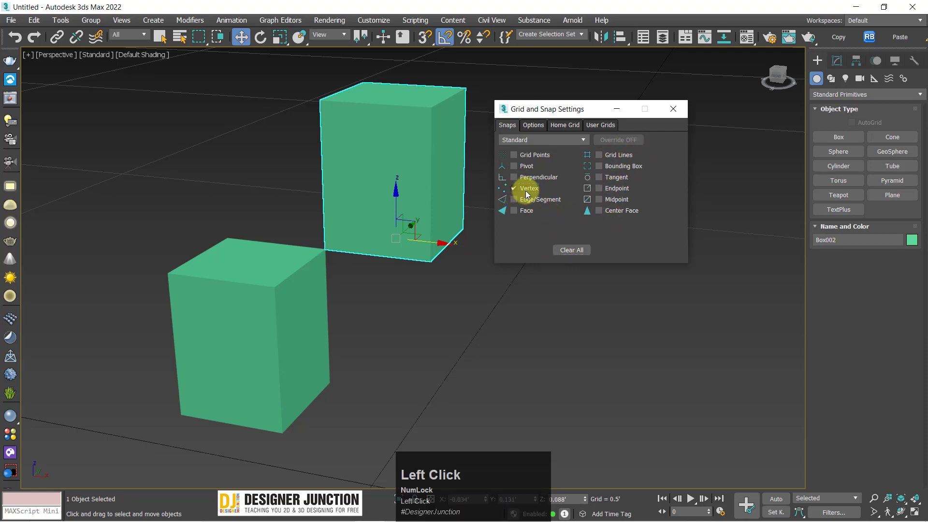
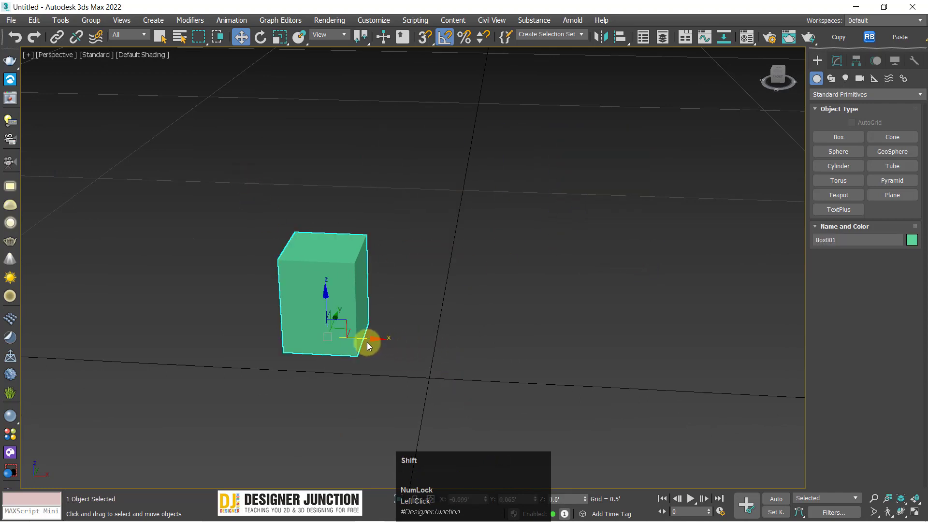
Select the second box and move it by its bottom corner, switching between Top and maximized views.
left_click_drag(422, 350, 458, 320)
type("ww")
left_click(422, 39)
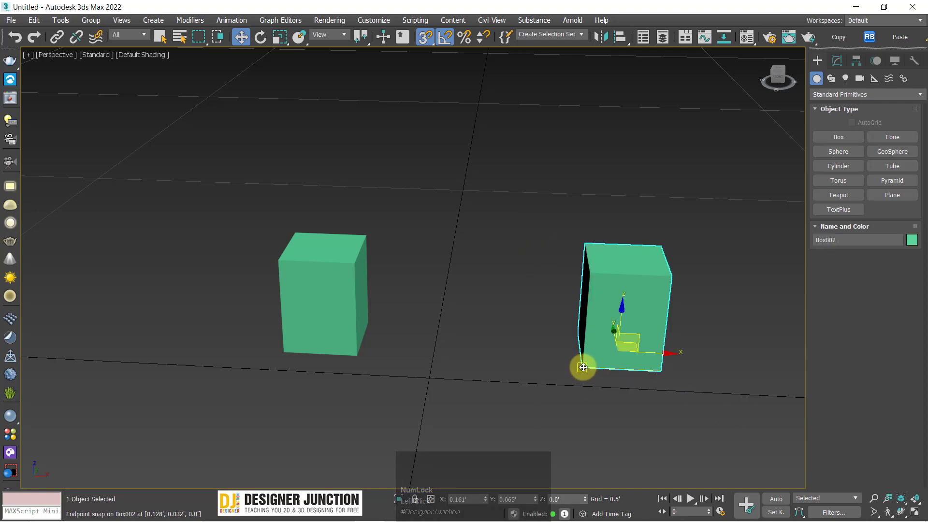
left_click_drag(583, 366, 255, 285)
key("ctrl+z")
key("alt+w")
key("z")
scroll("down", 3)
middle_click(359, 298)
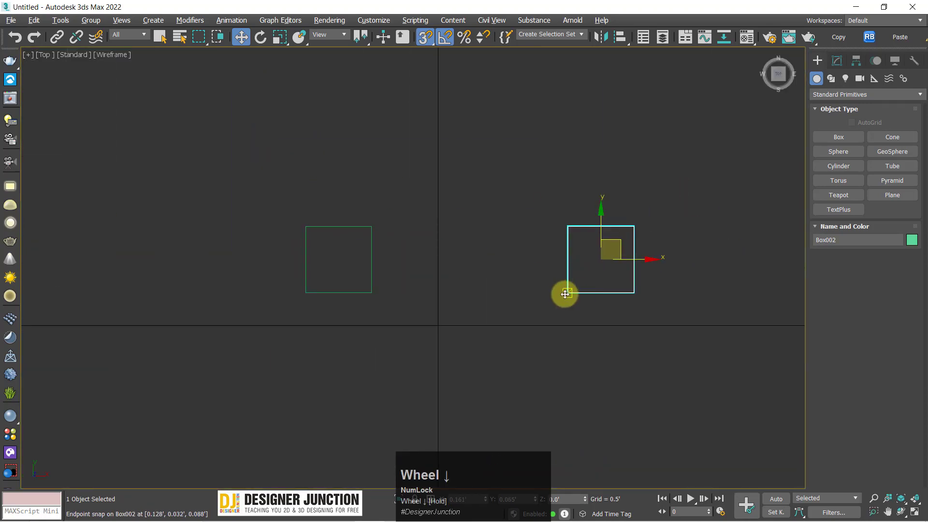
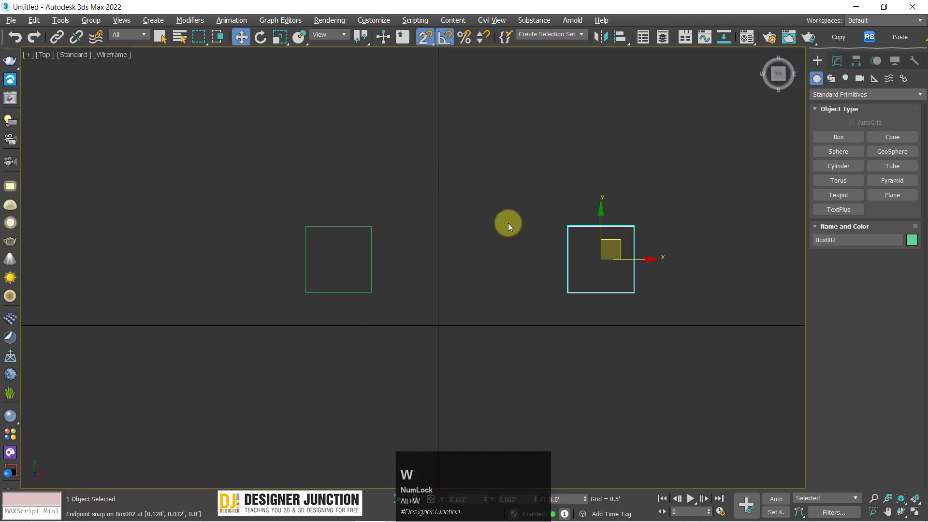
Grab the second box at its corner snap point and reposition it in the Perspective view with Move.
left_click(566, 227)
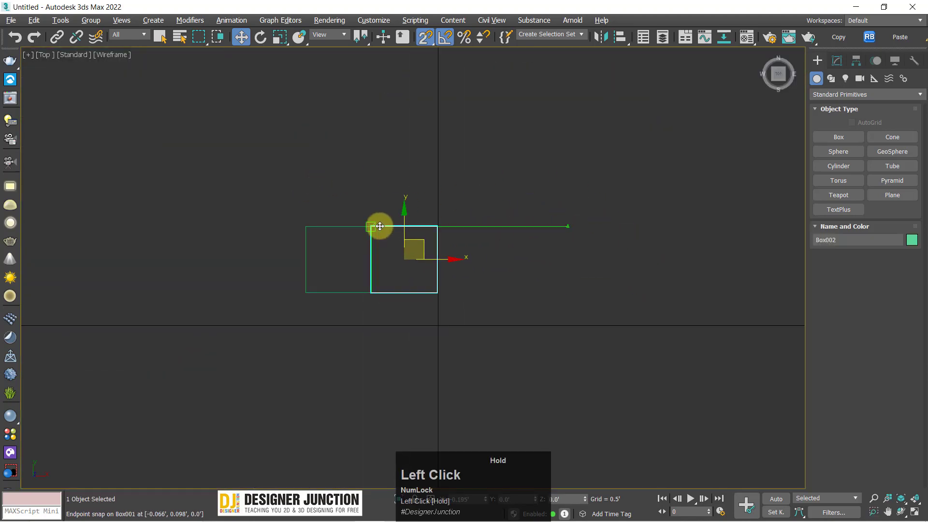
key("alt+w")
middle_click(458, 341)
key("alt+w")
key("ctrl+z")
left_click(603, 327)
key("w")
type("ww")
middle_click(508, 302)
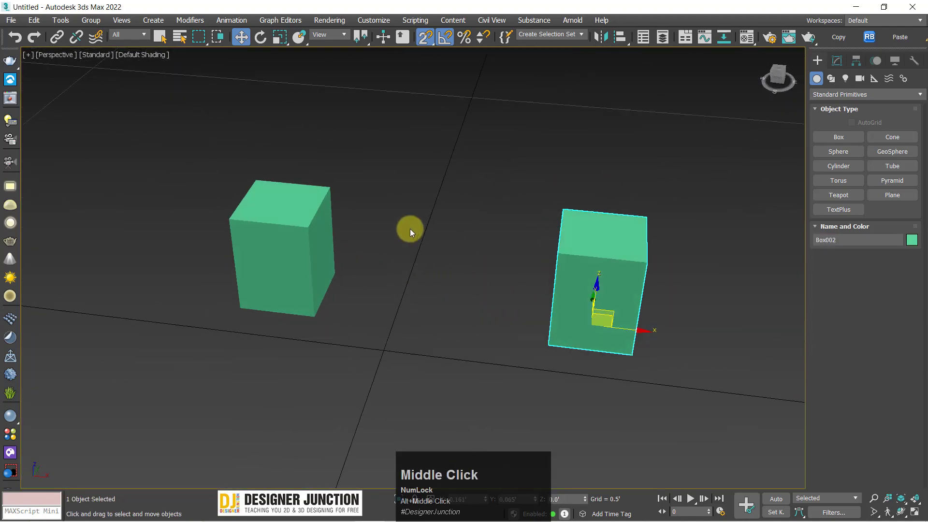
scroll("up", 3)
scroll("down", 3)
middle_click(416, 227)
left_click(542, 238)
Bring up Grid and Snap Settings on the Snaps tab with Endpoint and Midpoint checked.
right_click(427, 40)
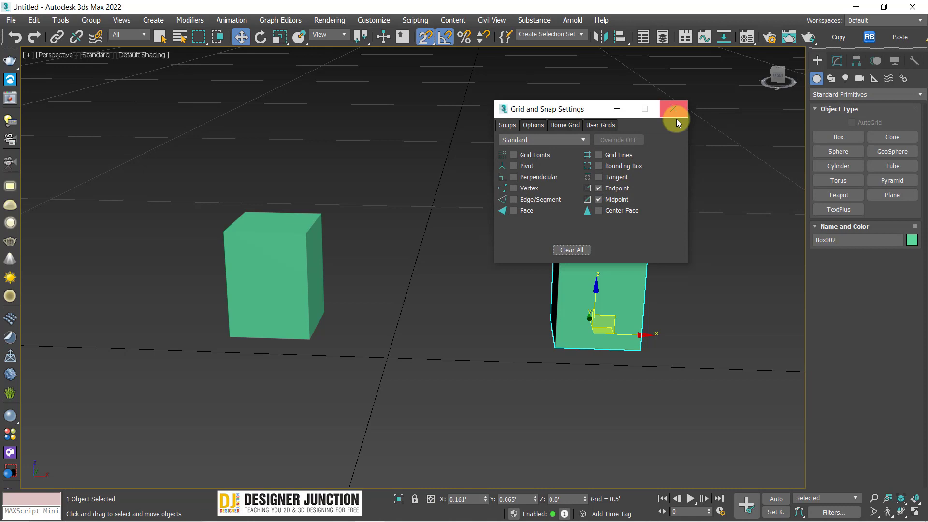
left_click(510, 59)
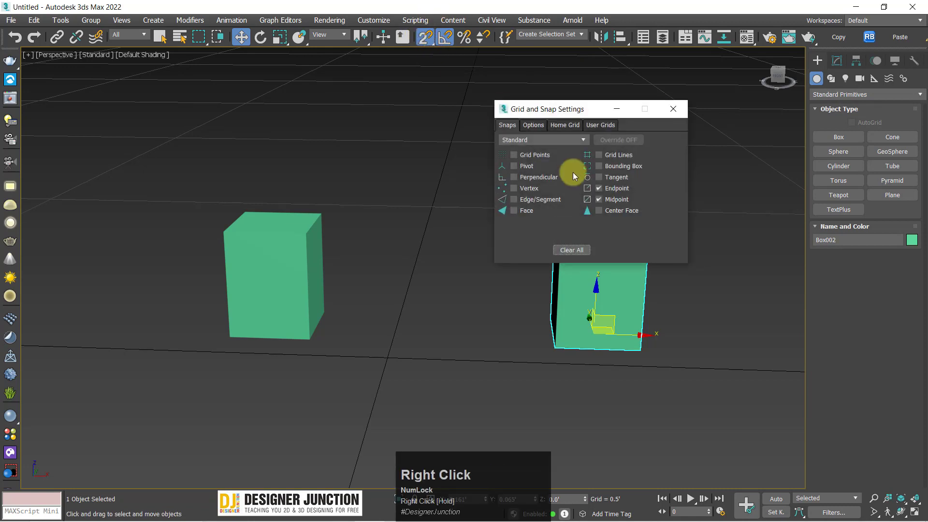
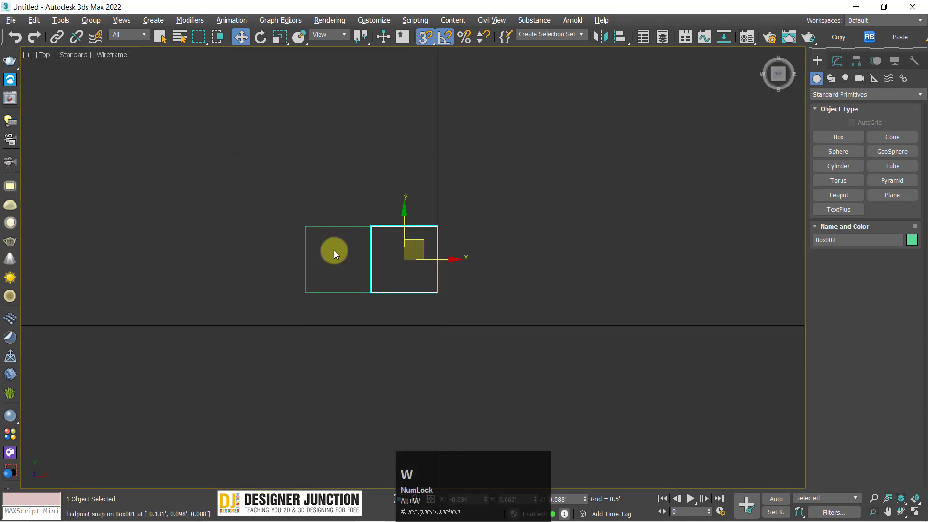
Maximize the Perspective viewport to move Box002 onto Box001's top corner.
key("alt+w")
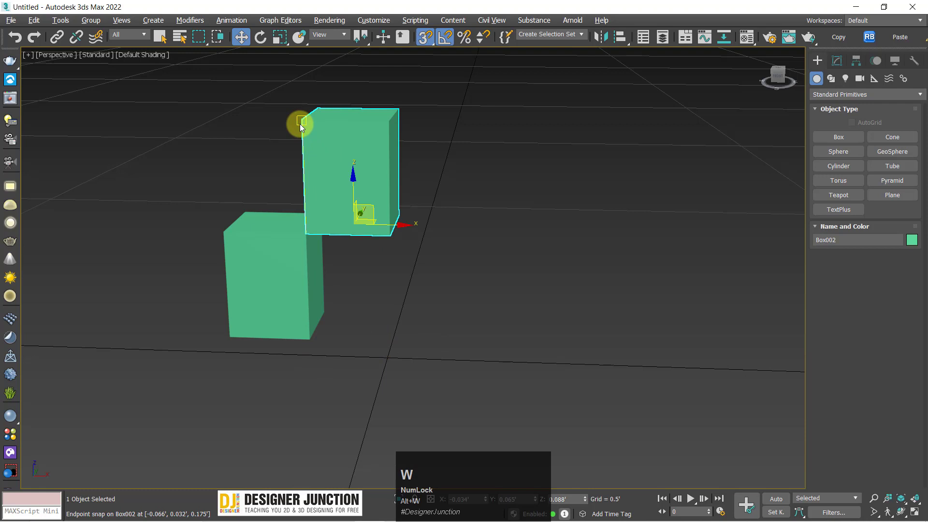
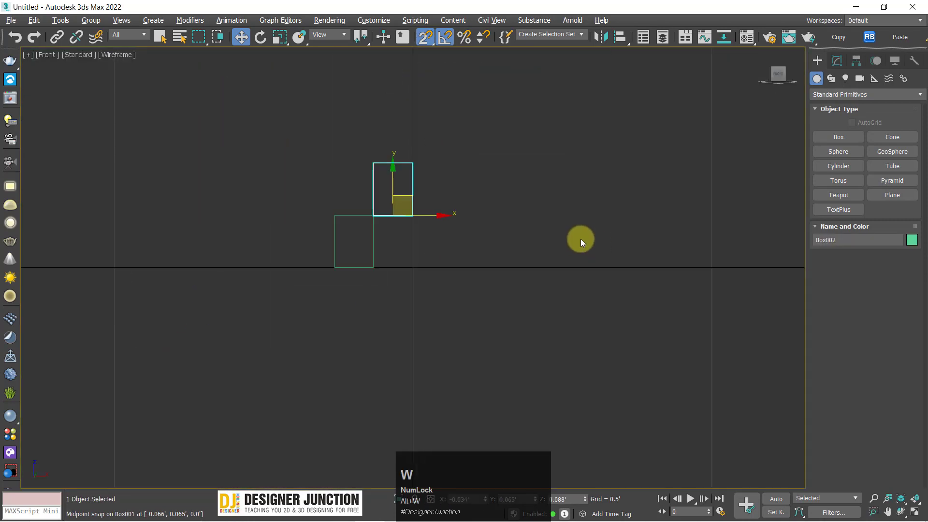
Select the tall first box, frame it in the Front view and switch to Select and Scale (R).
left_click(501, 366)
key("alt+w")
middle_click(402, 263)
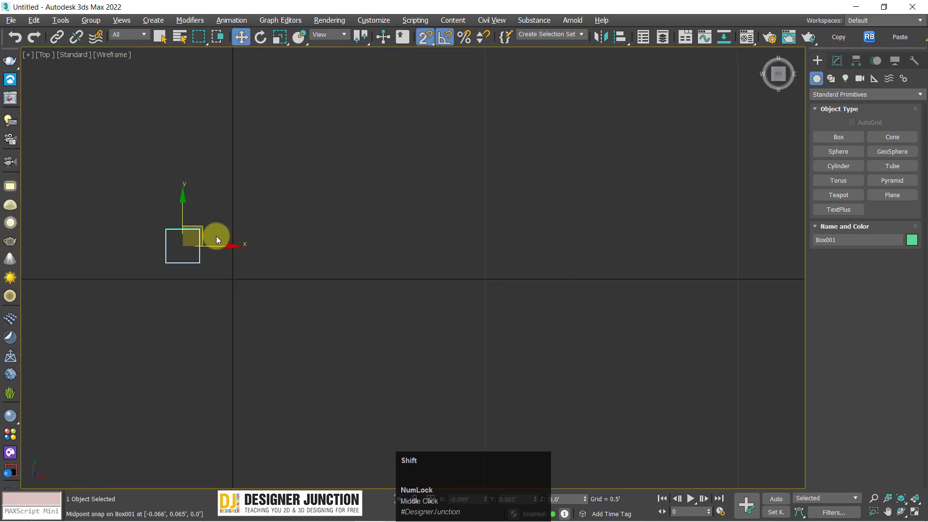
left_click_drag(207, 232, 460, 322)
key("w")
key("z")
scroll("down", 3)
key("r")
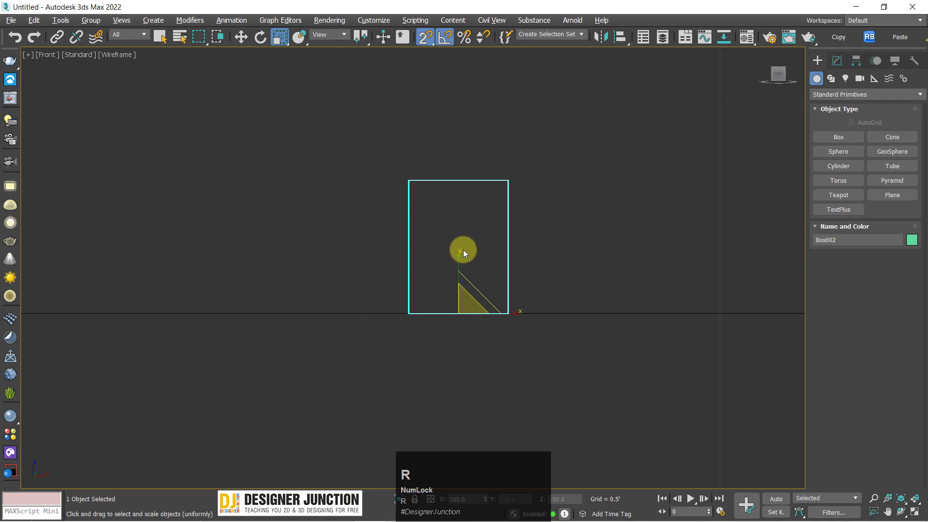
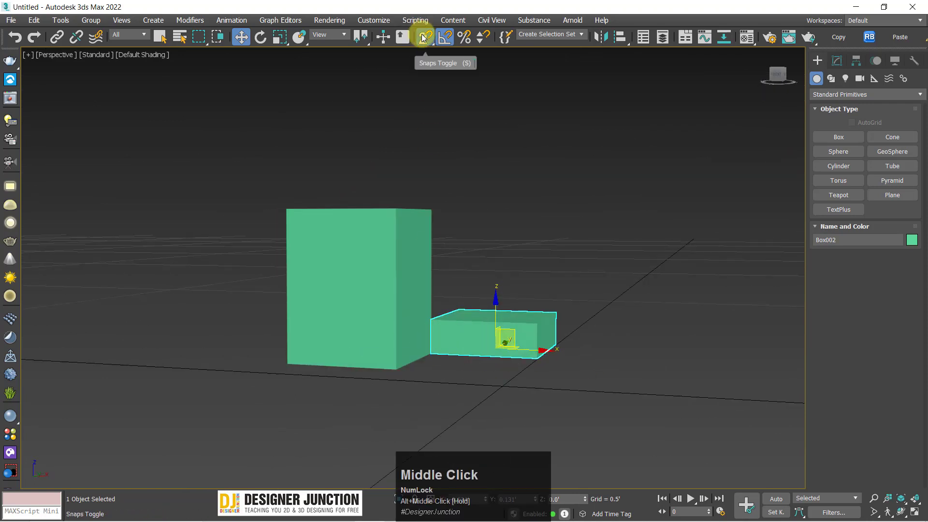
Lift Box002 in the Front viewport onto Box001's top edge with endpoint/midpoint snap, forming the L-shape.
key("w")
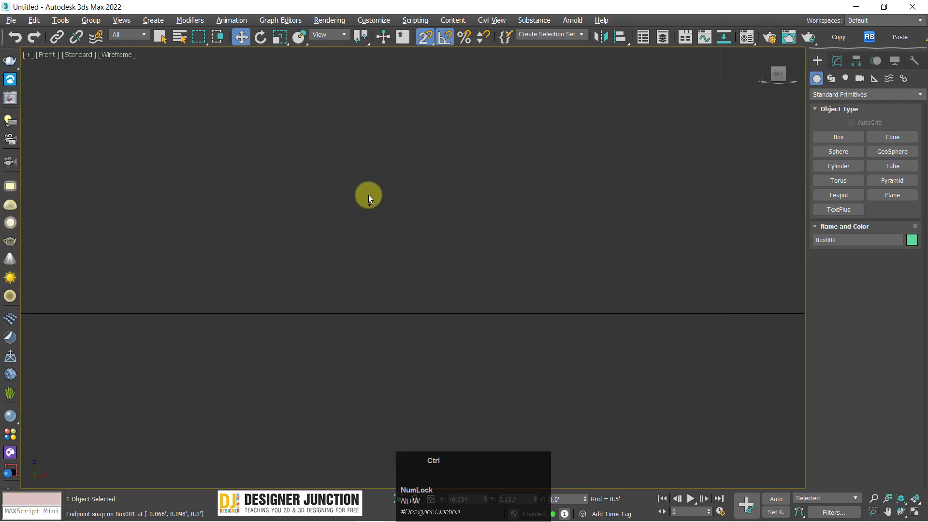
key("alt+w")
key("ctrl+z")
left_click_drag(424, 41, 587, 387)
key("alt+w")
Inspect the snapped L-shape in the Perspective viewport, then return to the Top view.
left_click(653, 399)
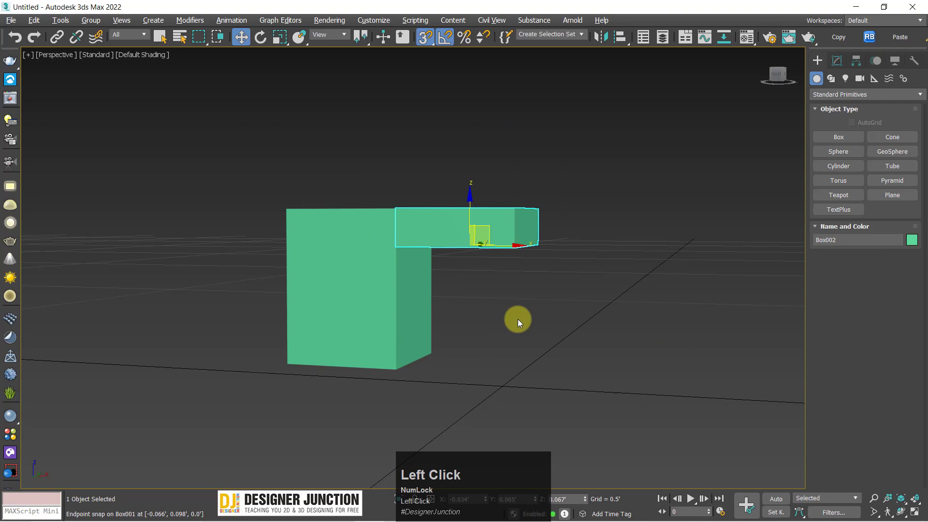
key("w")
middle_click(493, 343)
left_click(525, 363)
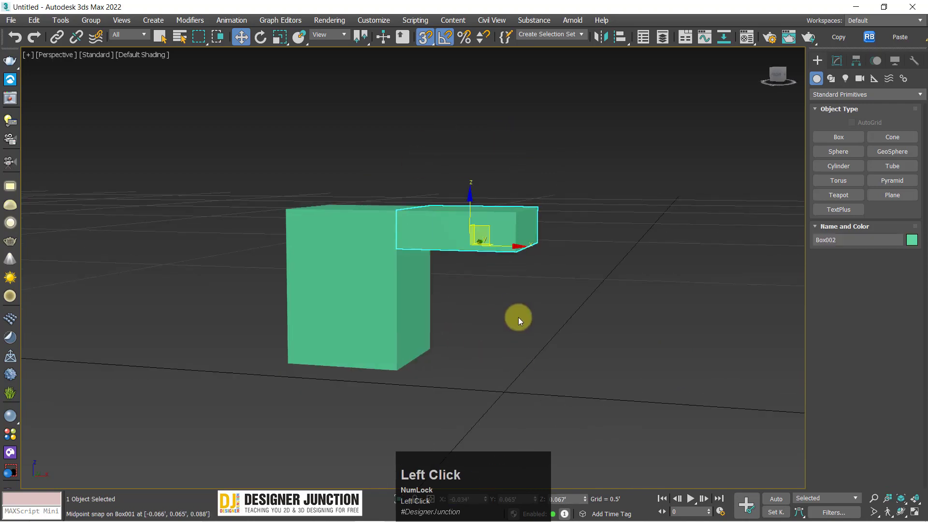
key("alt+w")
key("ctrl+z")
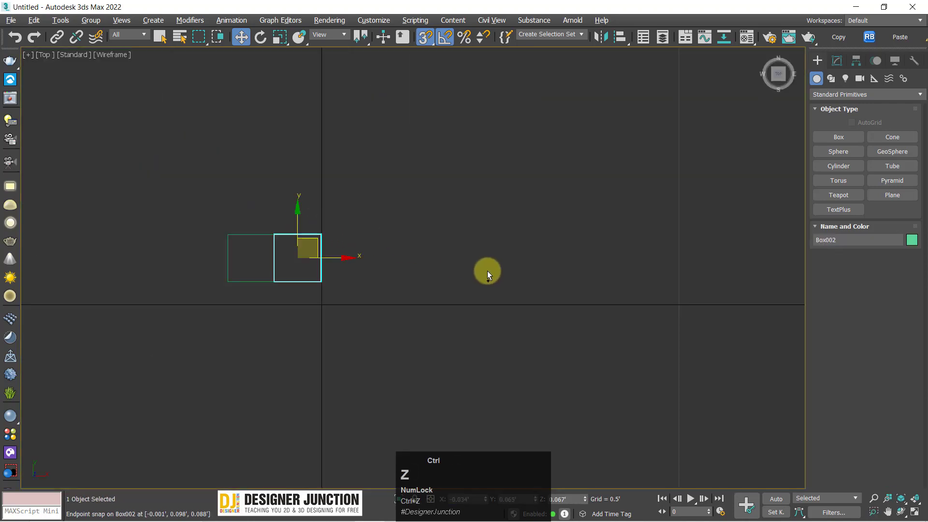
Undo the flat box's moves and re-drag Box002 beside Box001 at ground level, checking in Perspective.
key("ctrl+z")
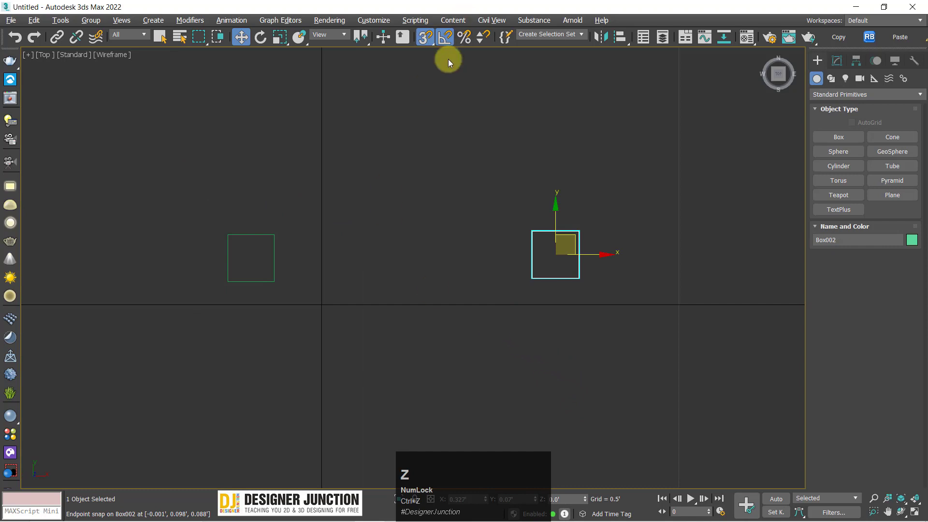
left_click_drag(417, 244, 623, 385)
key("alt+w")
key("ctrl+z")
middle_click(569, 368)
scroll("down", 3)
middle_click(534, 341)
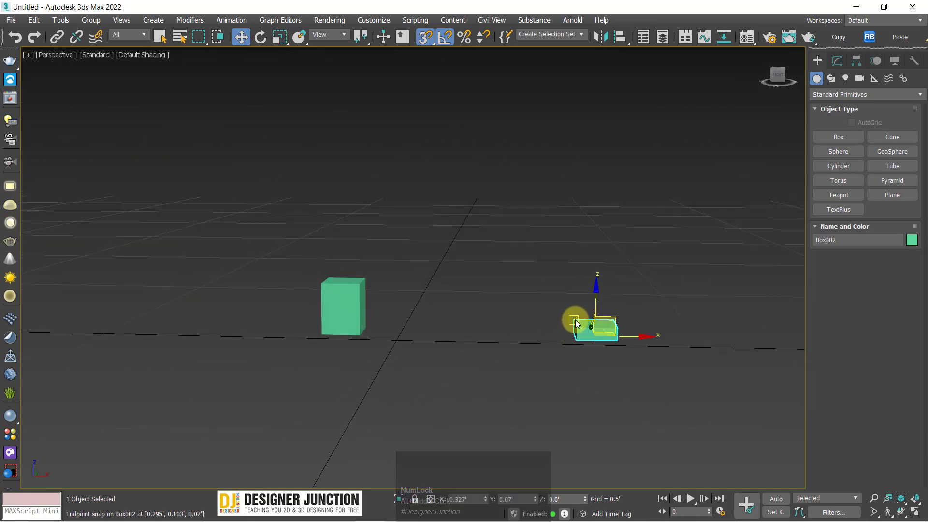
left_click_drag(522, 320, 237, 244)
key("ctrl+z")
Re-snap Box002 against Box001 in the Top viewport and show all four viewports at once.
key("alt+w")
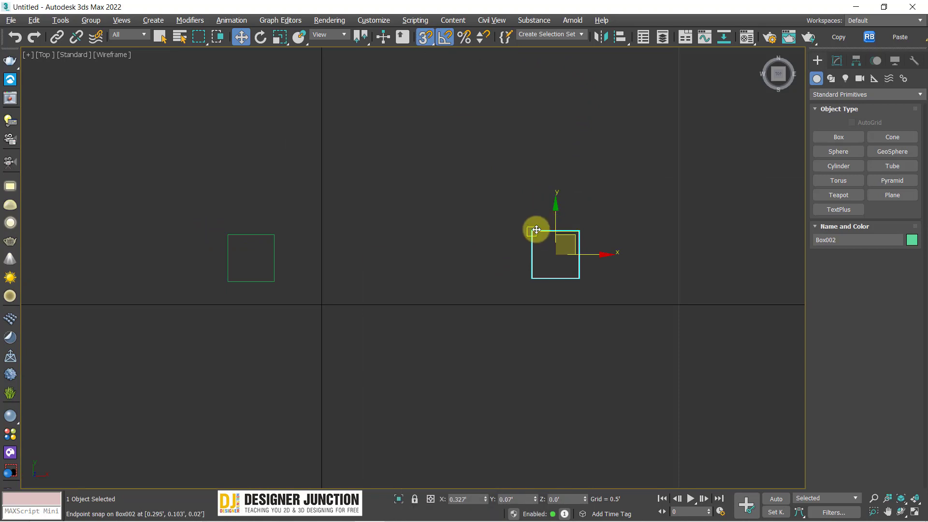
left_click(532, 232)
middle_click(421, 144)
key("ctrl+z")
key("alt+w")
key("alt+w")
key("z")
key("alt+w")
scroll("down", 3)
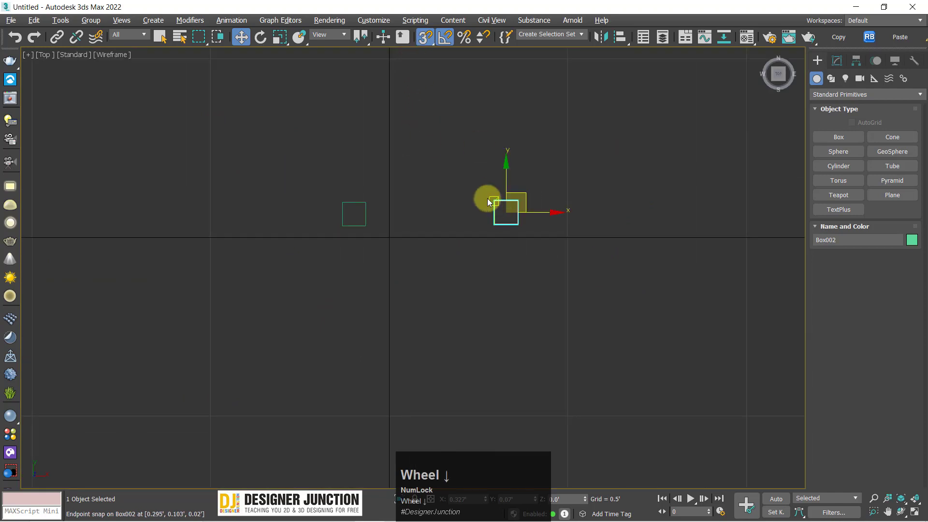
left_click(518, 212)
key("w")
key("ctrl+z")
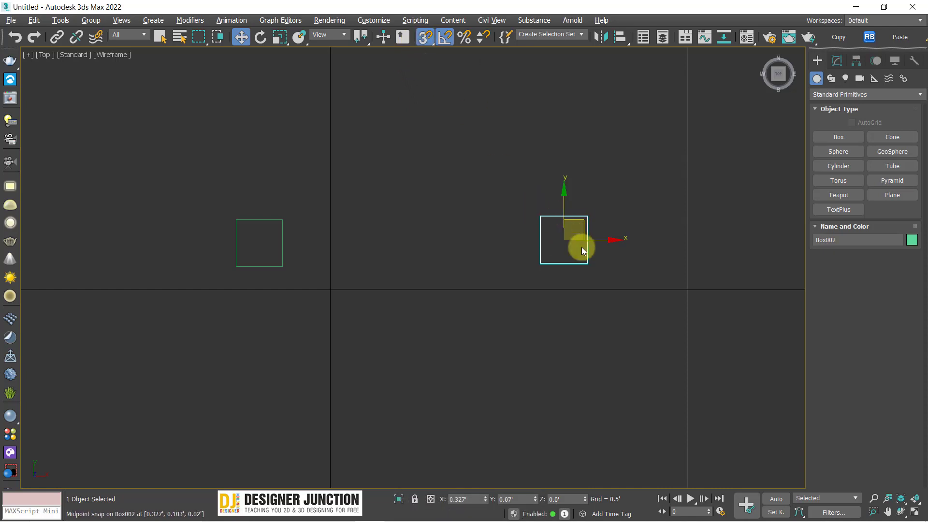
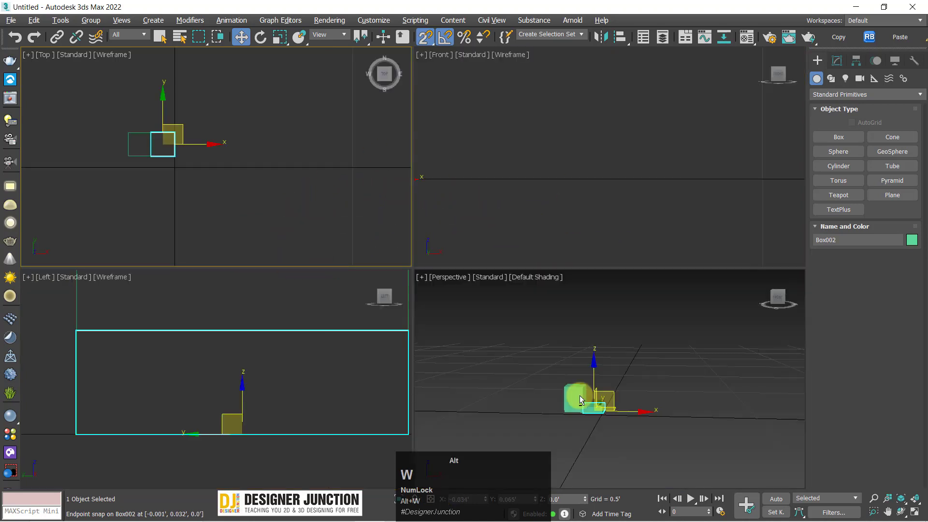
In the maximized Top viewport, place Box002 flush against Box001 using 3D endpoint/midpoint snaps.
key("alt+w")
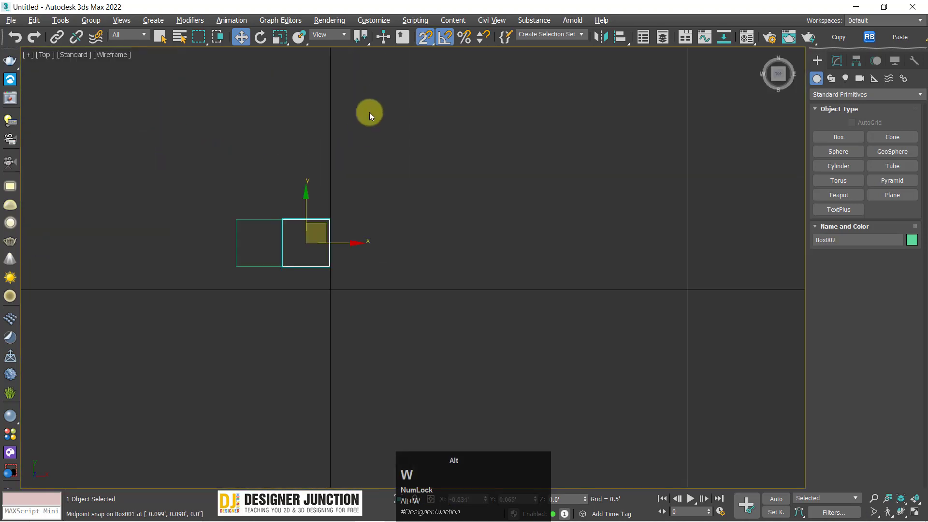
left_click_drag(432, 41, 435, 203)
key("ctrl+z")
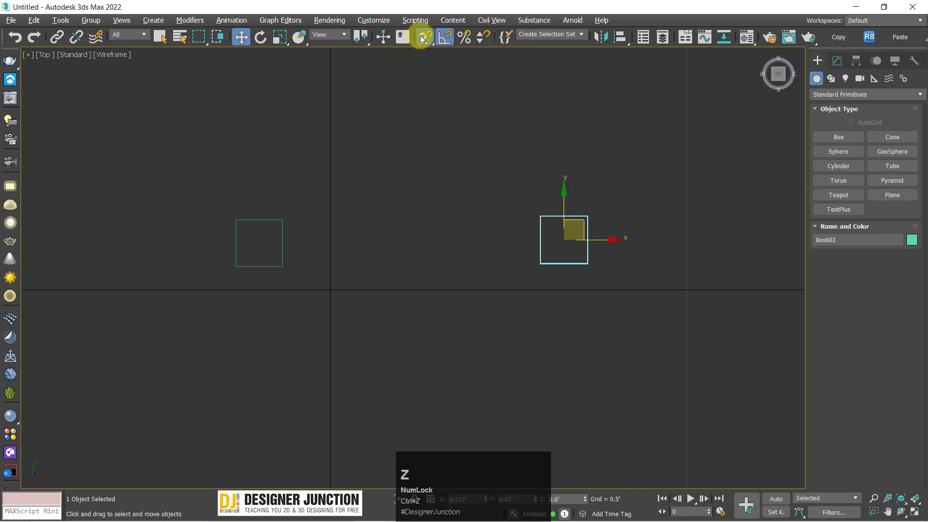
left_click_drag(430, 39, 561, 362)
key("alt+w")
key("alt+w")
key("ctrl+z")
left_click_drag(431, 39, 660, 417)
Snap Box002 up onto Box001's top edge for the L-shape, then bring up Grid and Snap Settings from the Snaps Toggle.
key("alt+w")
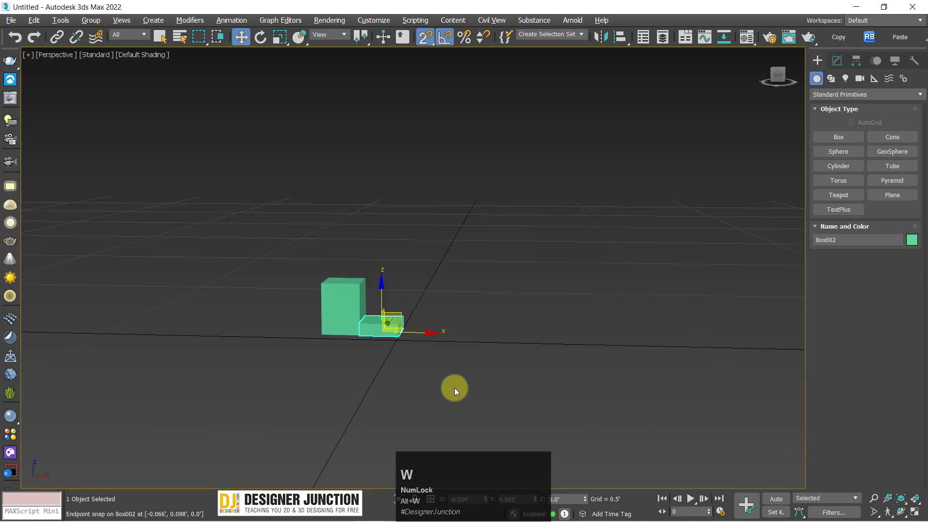
key("alt+w")
key("ctrl+z")
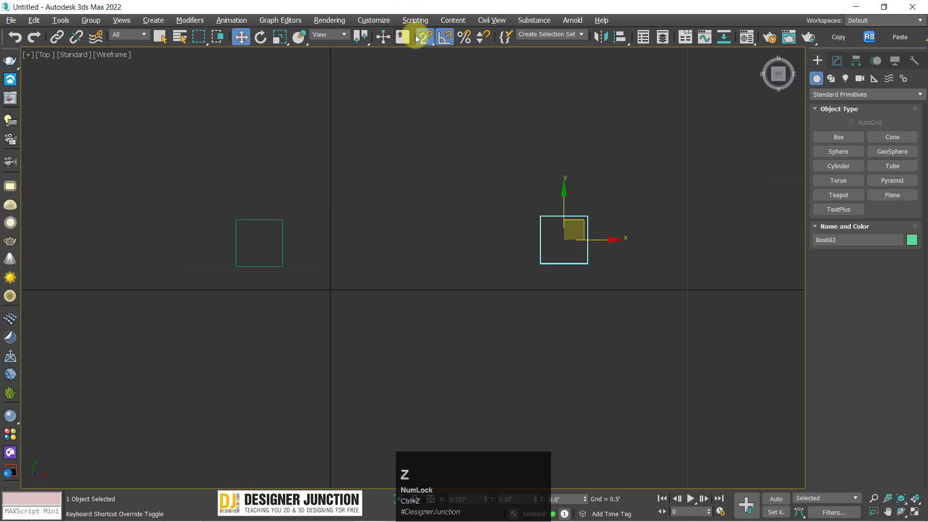
left_click_drag(432, 42, 580, 385)
key("alt+w")
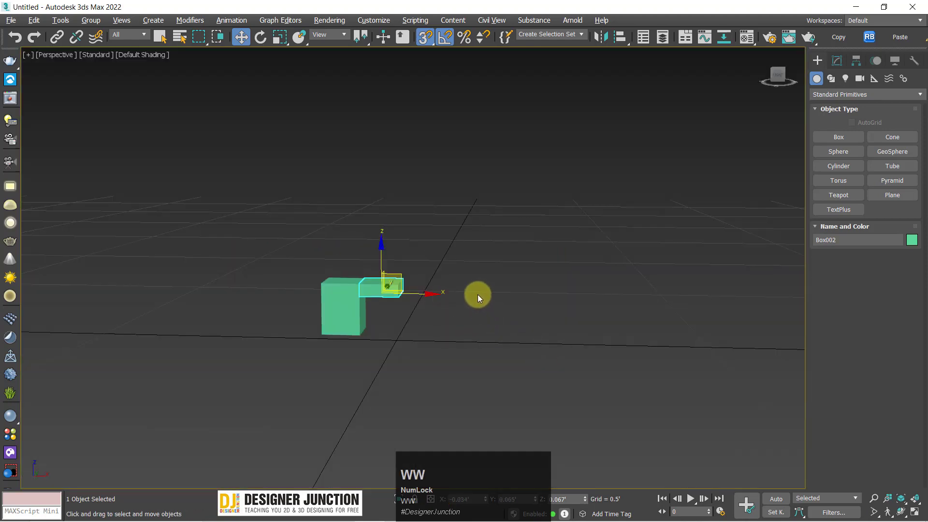
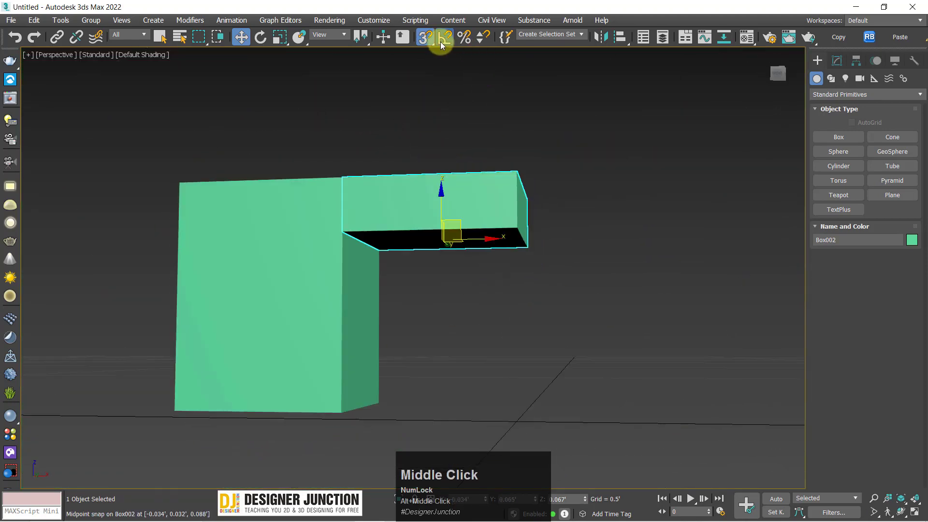
right_click(430, 39)
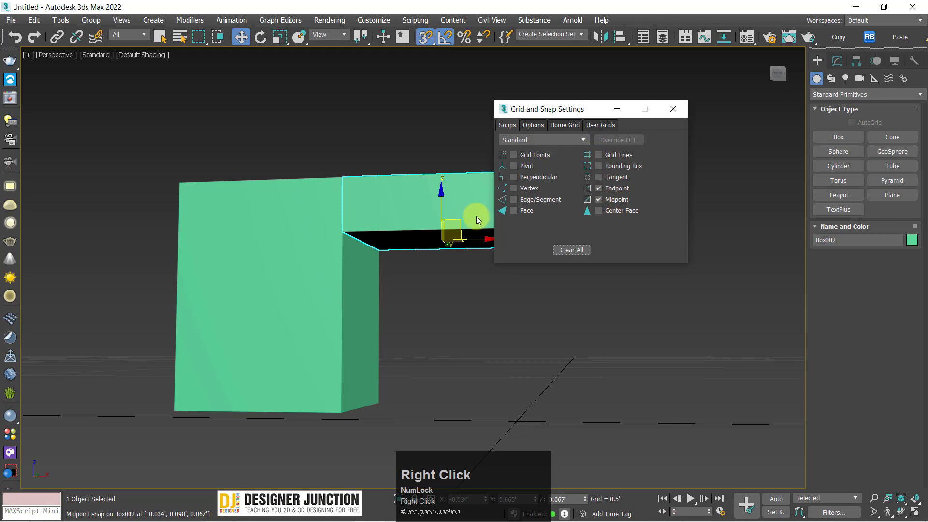